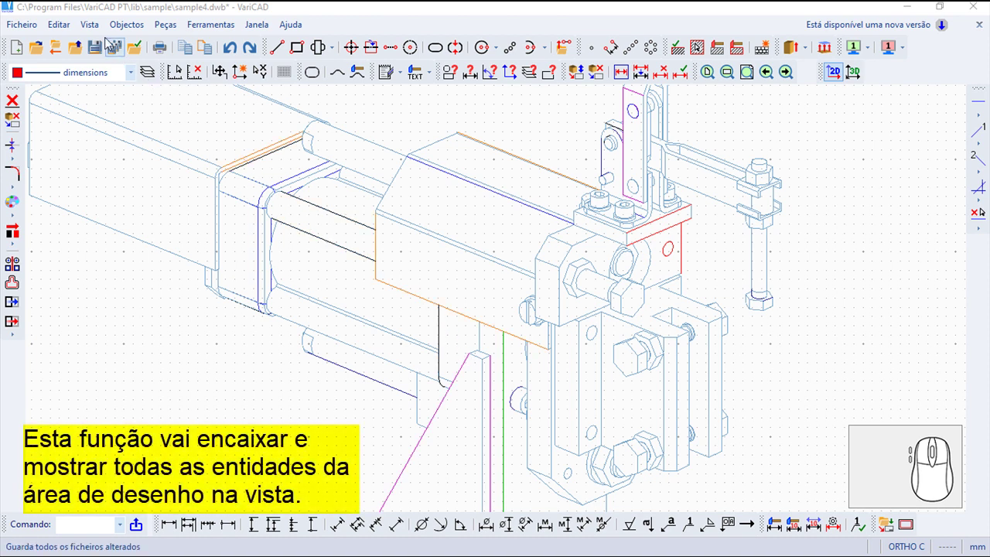
# Apply Zoom Total from the Vista menu so all clamp assembly views fit the window
pyautogui.click(96, 26)
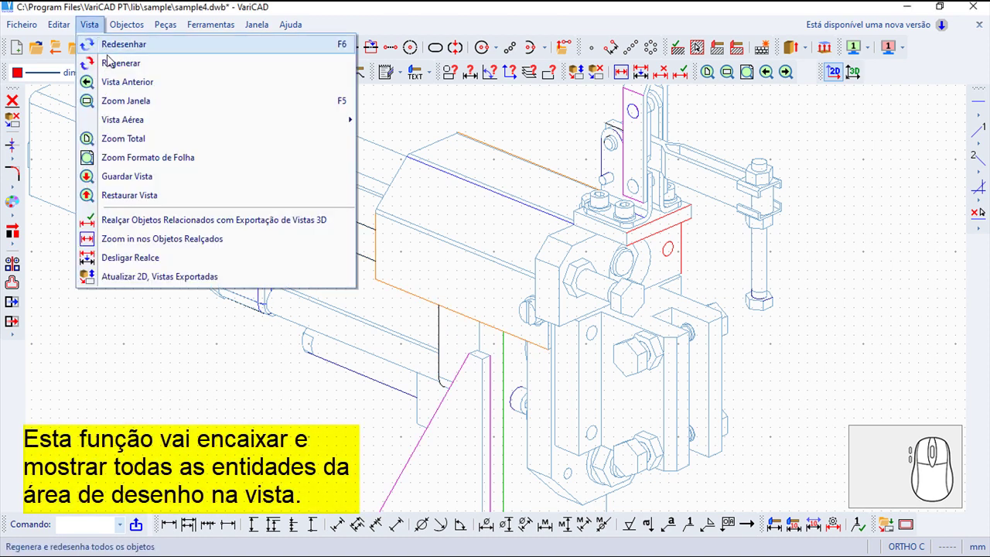
pyautogui.click(122, 141)
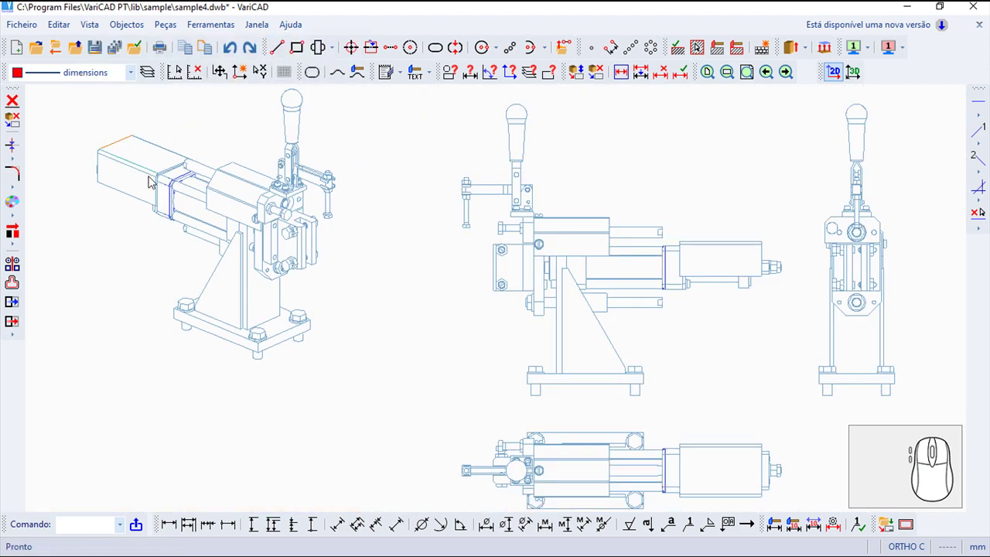